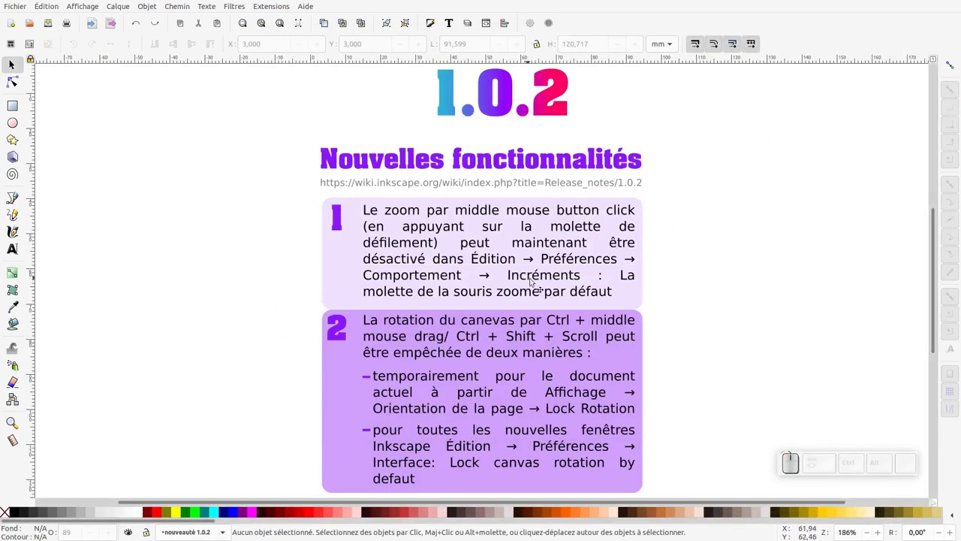
- Rotate the canvas view by Ctrl-dragging with the middle mouse button, tilting the release-notes page
drag(501, 280, 500, 286)
scroll(up, 3)
click(500, 285)
drag(500, 285, 503, 286)
click(473, 308)
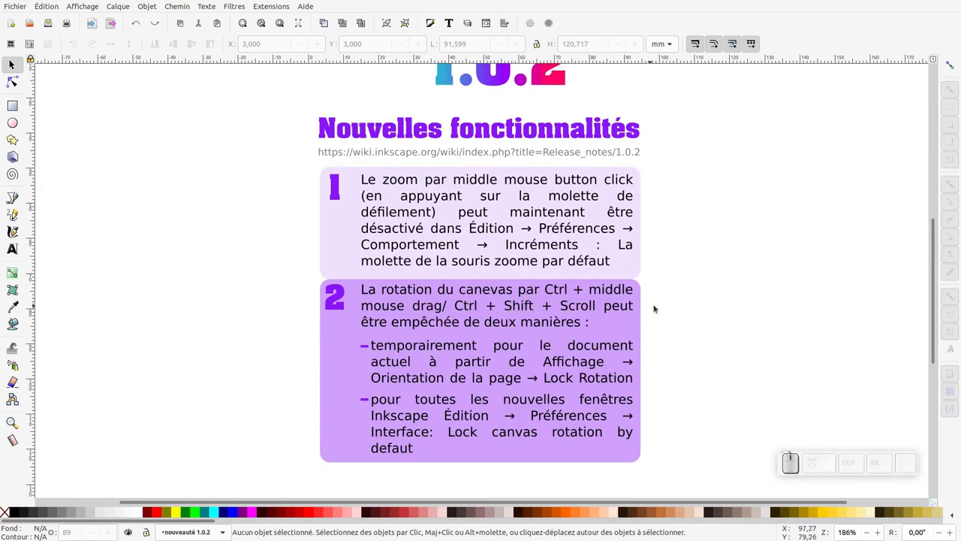
- Tilt the canvas to several angles with Ctrl+Shift+scroll on the release-notes page
drag(701, 253, 687, 269)
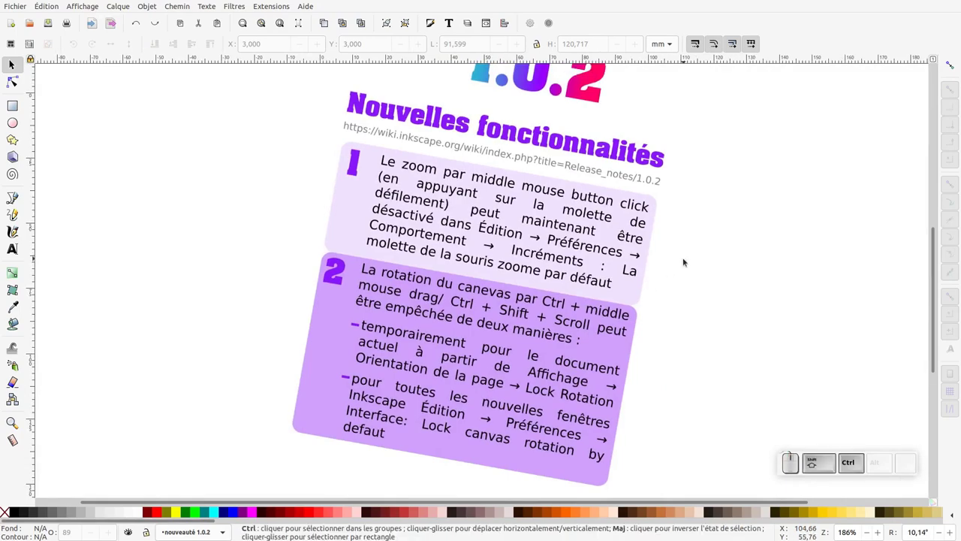
scroll(down, 3)
scroll(up, 3)
scroll(down, 3)
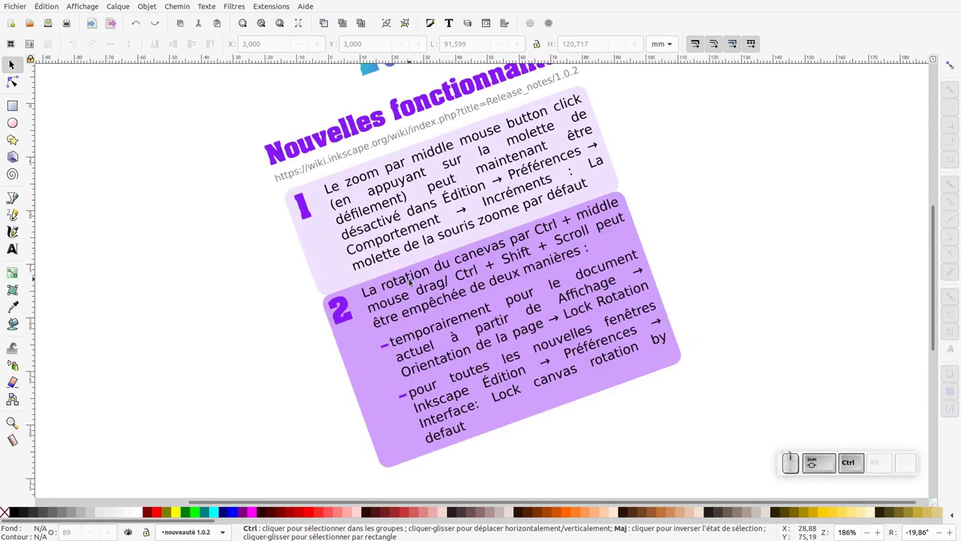
scroll(up, 3)
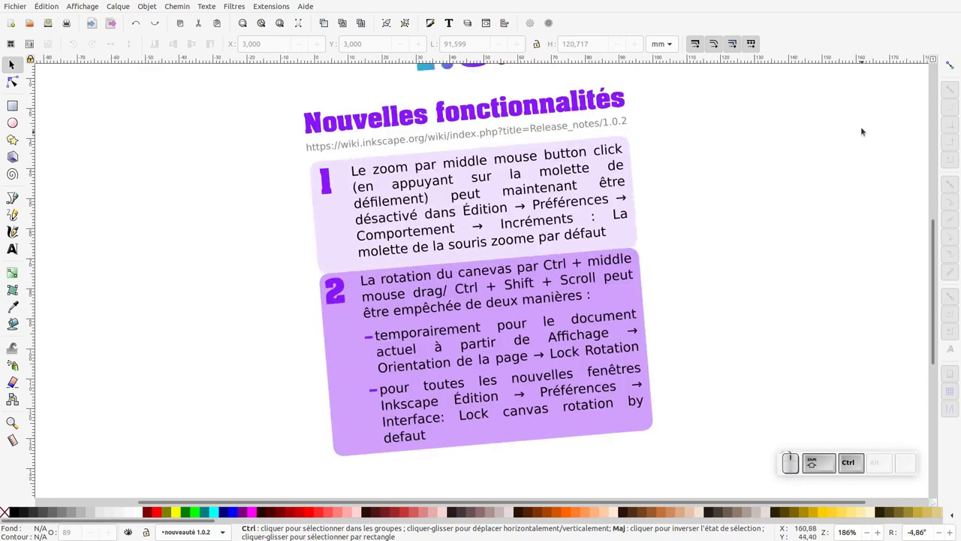
scroll(down, 3)
scroll(up, 3)
scroll(down, 3)
scroll(up, 3)
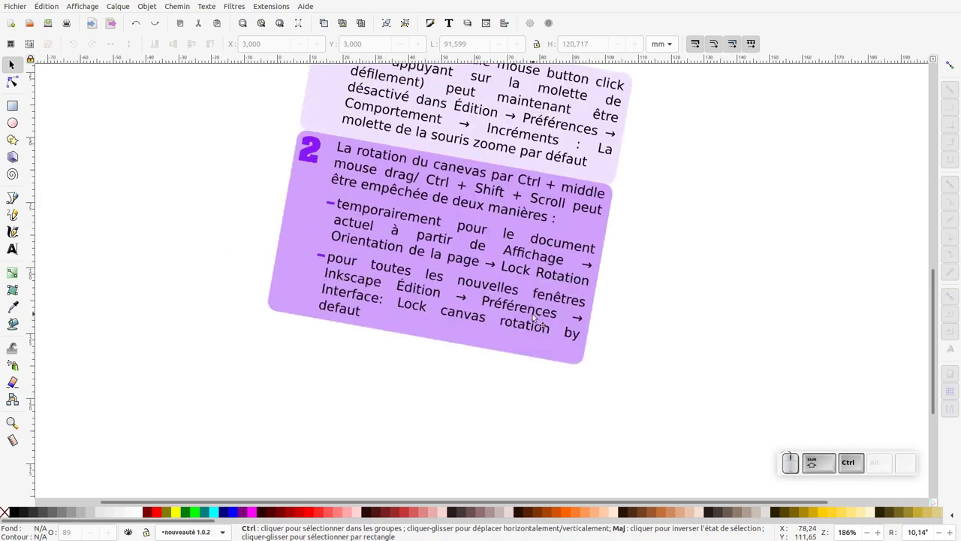
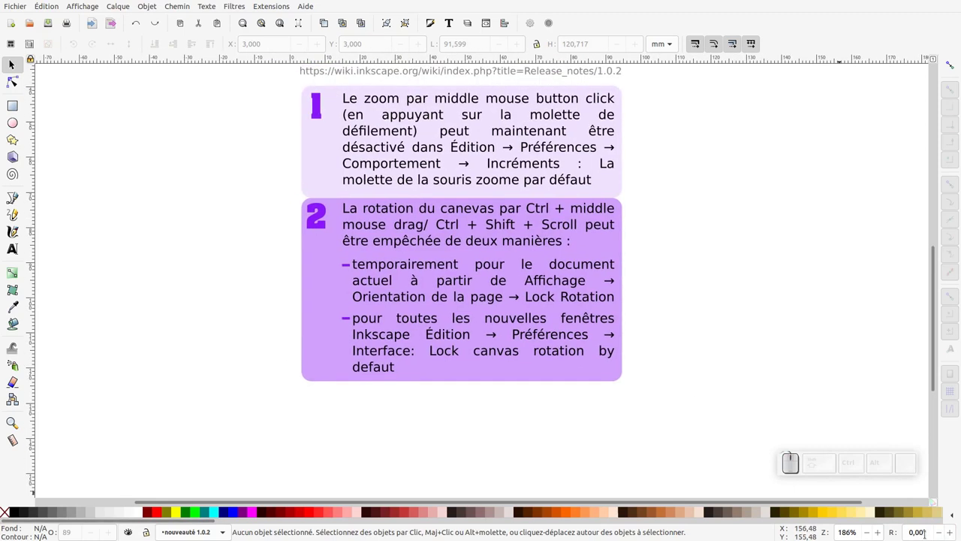
- Reach the keyboard shortcuts settings under Interface in Édition > Préférences
click(611, 94)
click(611, 93)
click(611, 93)
click(611, 93)
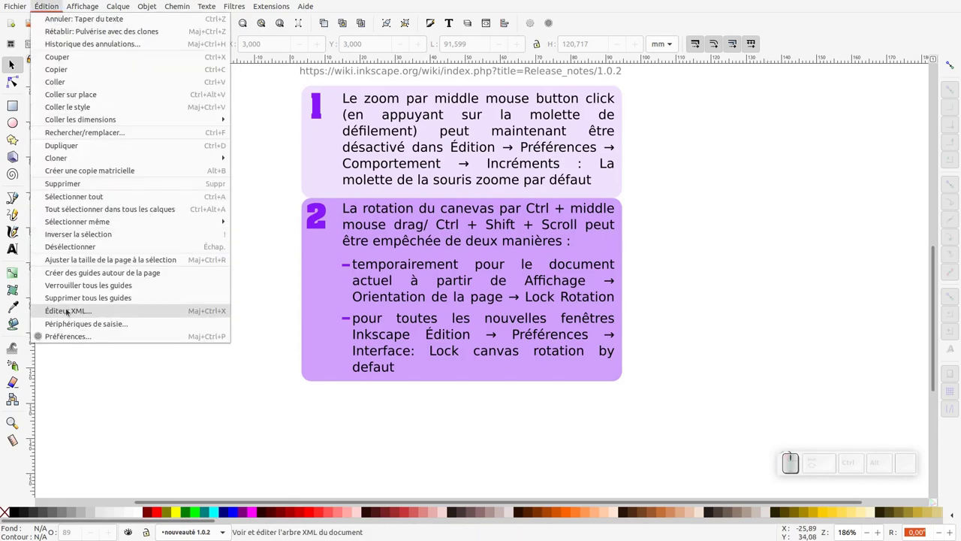
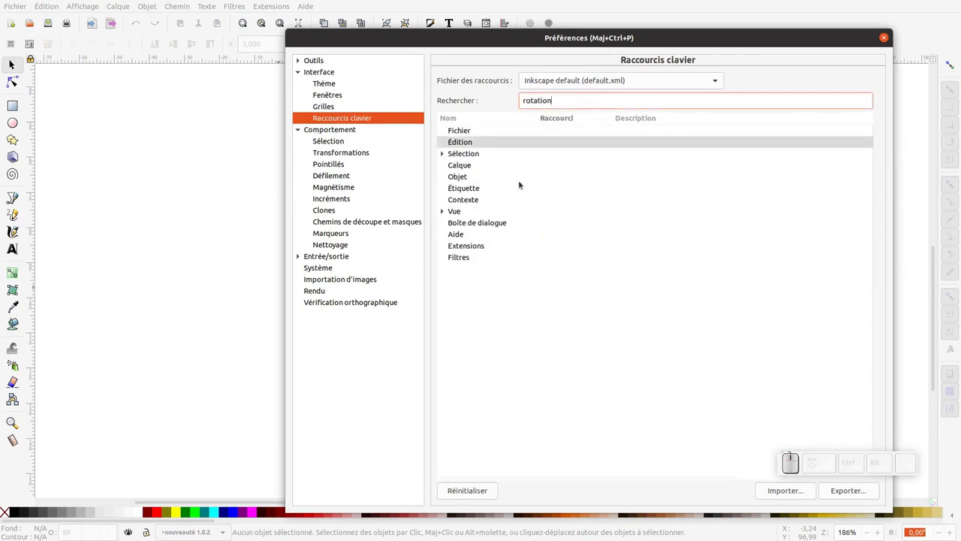
- Expand Vue and select the Ctrl+0 shortcut of 'Aucune rotation' to await a new key
click(444, 219)
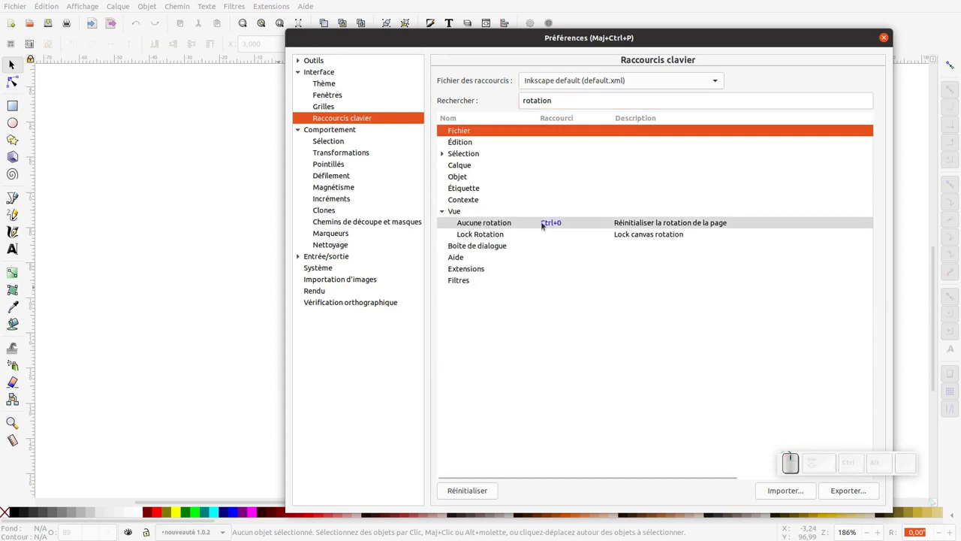
click(553, 231)
click(558, 232)
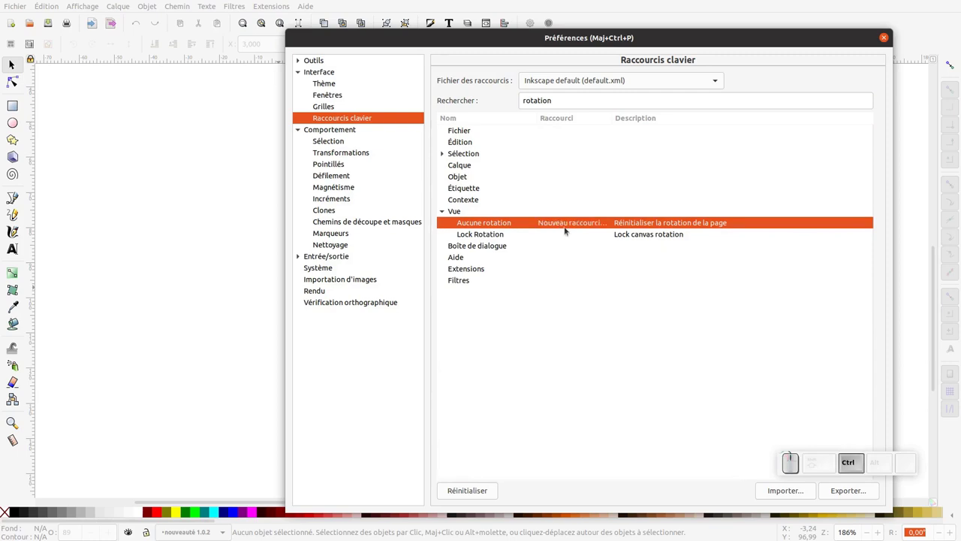